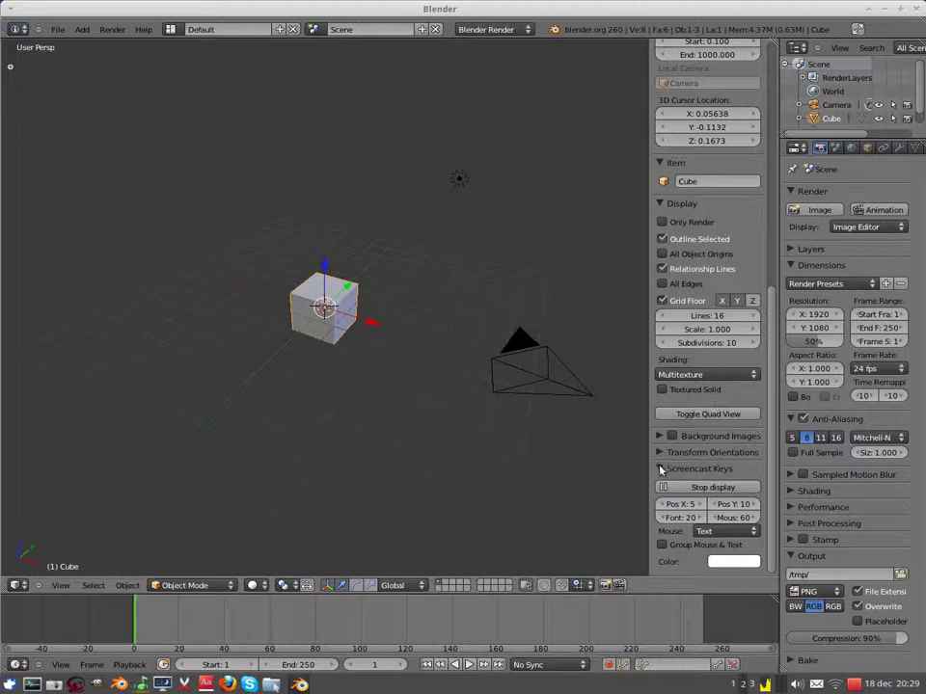
# Step: Collapse Screencast Keys and toggle the N properties panel and T tool shelf off
pyautogui.click(664, 472)
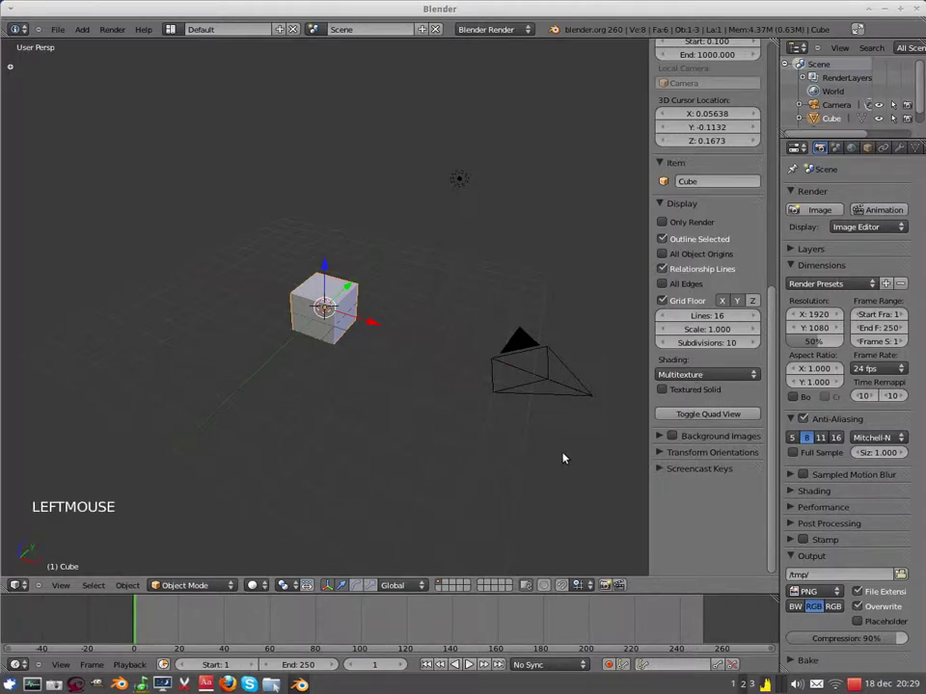
pyautogui.press('n')
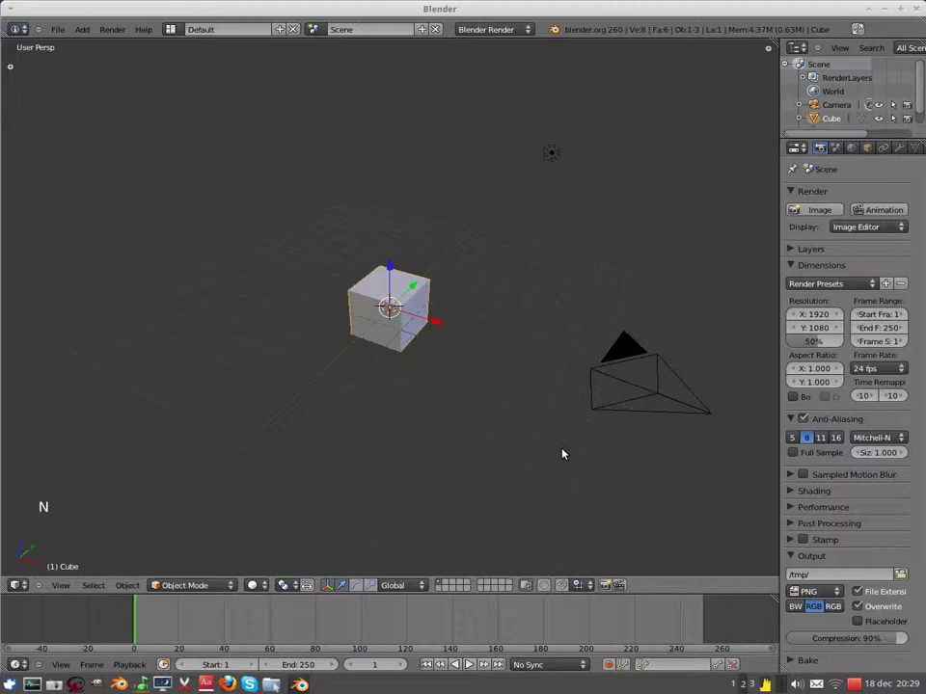
pyautogui.press('t')
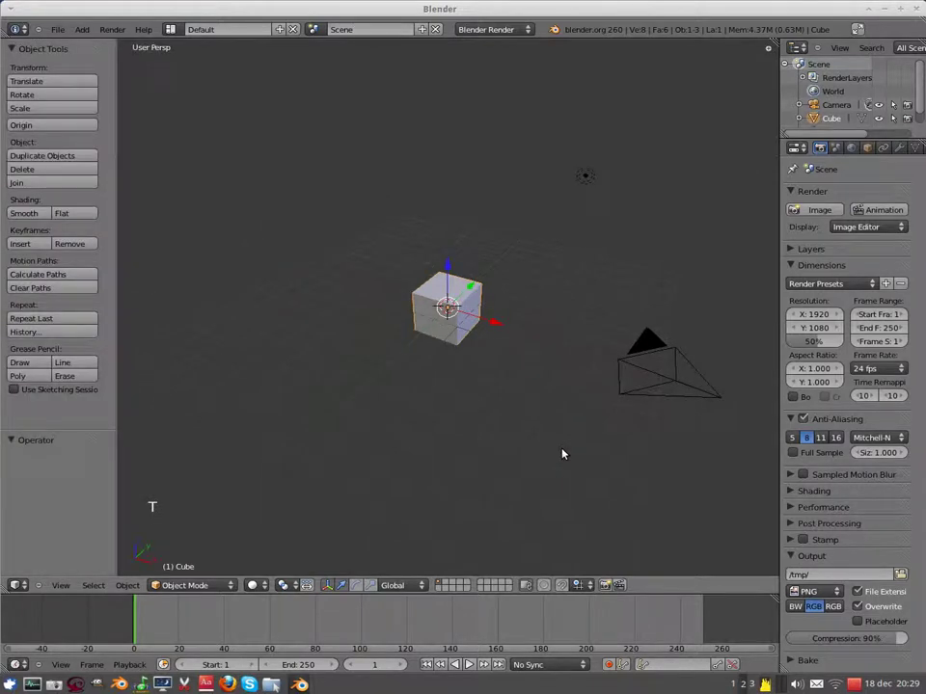
pyautogui.press('t')
pyautogui.press('n')
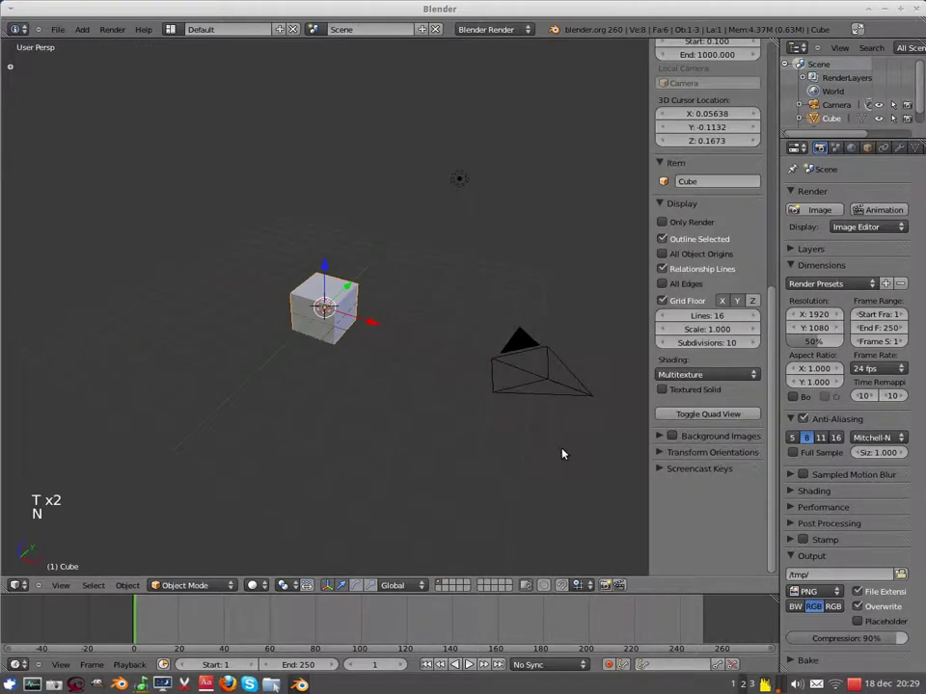
pyautogui.press('n')
pyautogui.press('n')
# Step: Zoom in for a closer view of the cube
pyautogui.scroll(3)
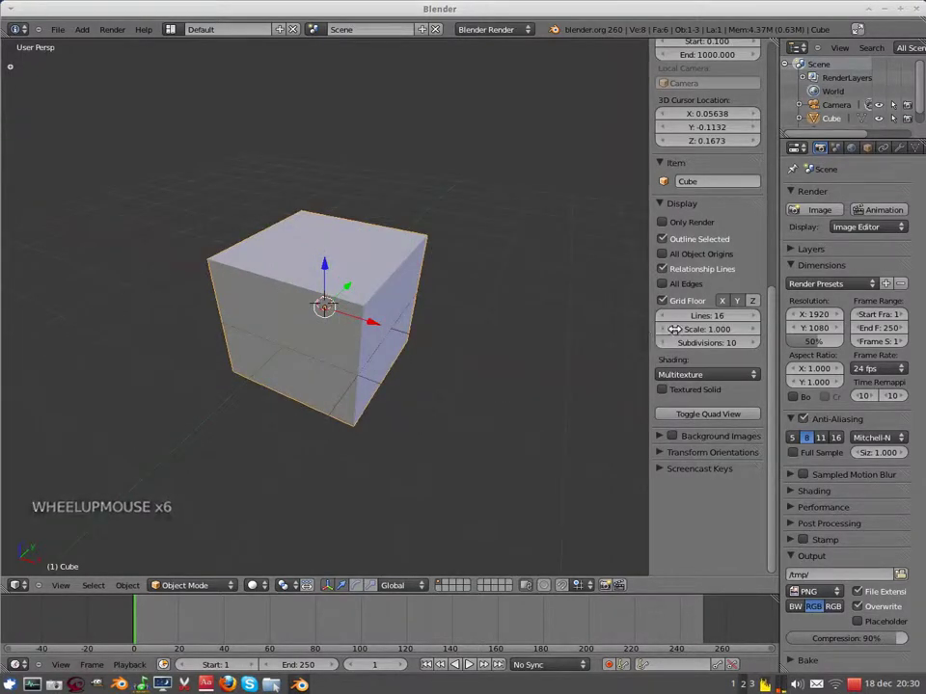
pyautogui.scroll(3)
pyautogui.scroll(3)
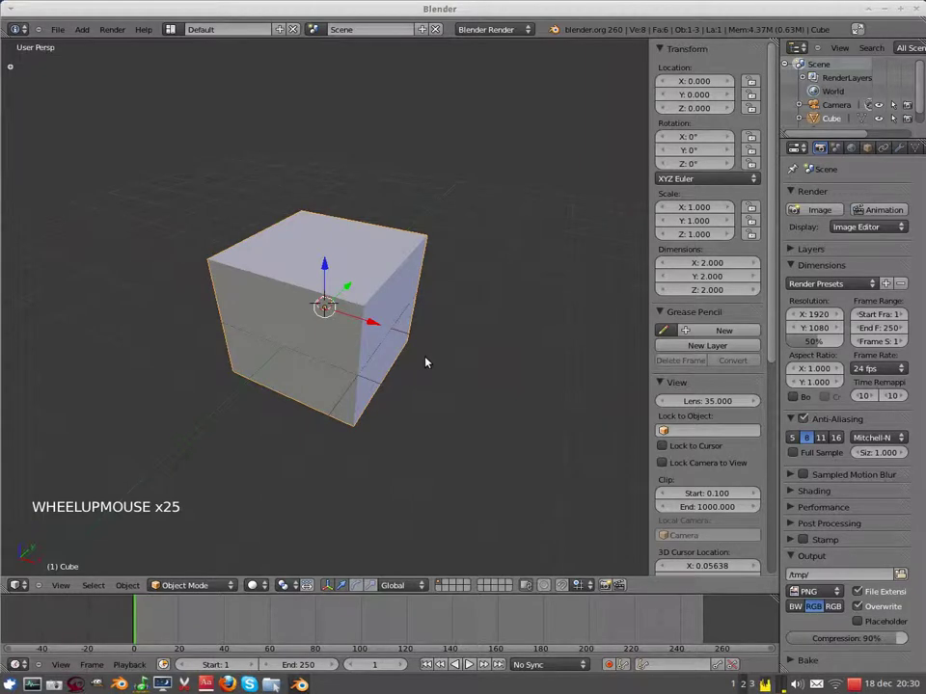
# Step: Hide the tool shelf and properties panel so only the 3D view remains
pyautogui.press('t')
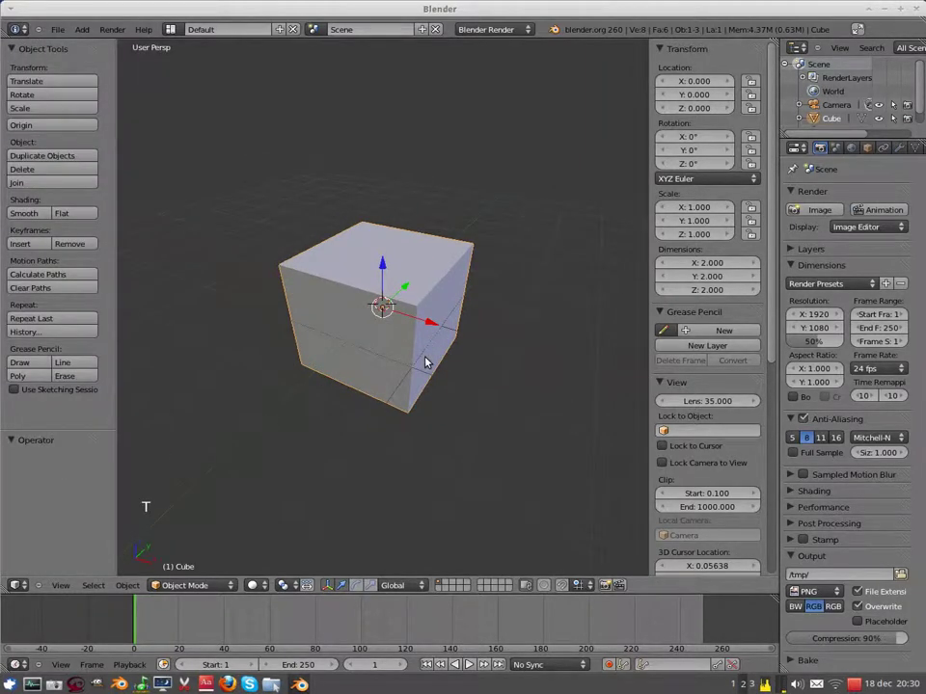
pyautogui.press('n')
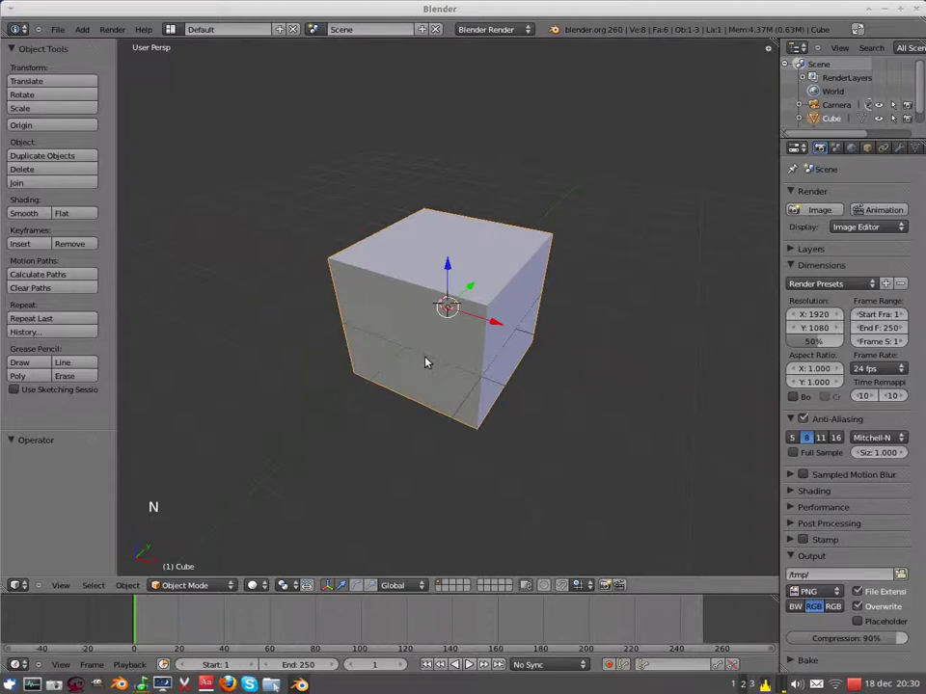
pyautogui.press('t')
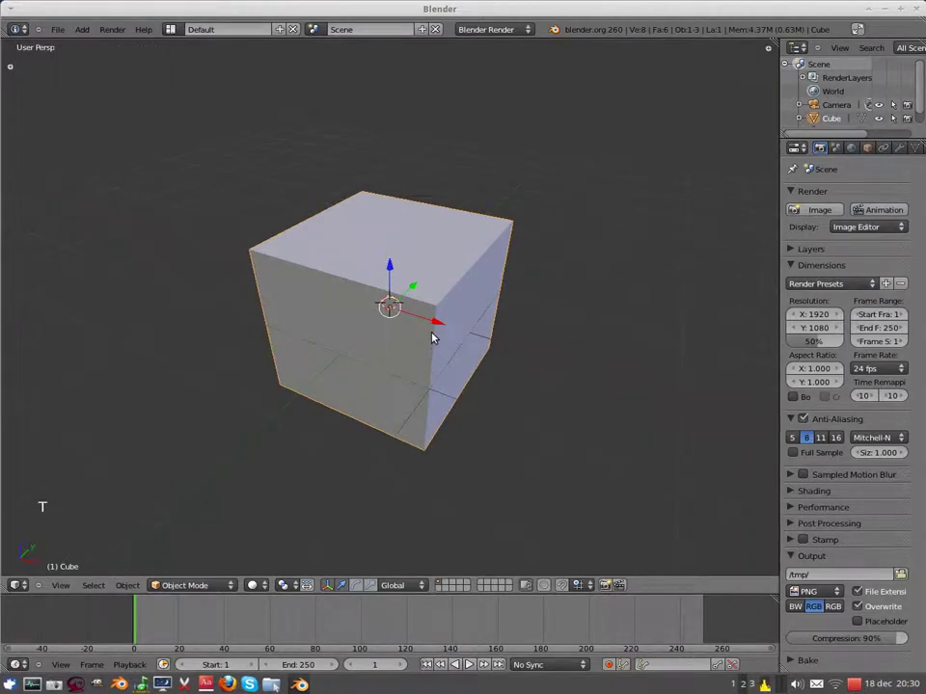
# Step: Grab the cube and reposition it around the origin, left, right and up to the right
pyautogui.click(436, 326)
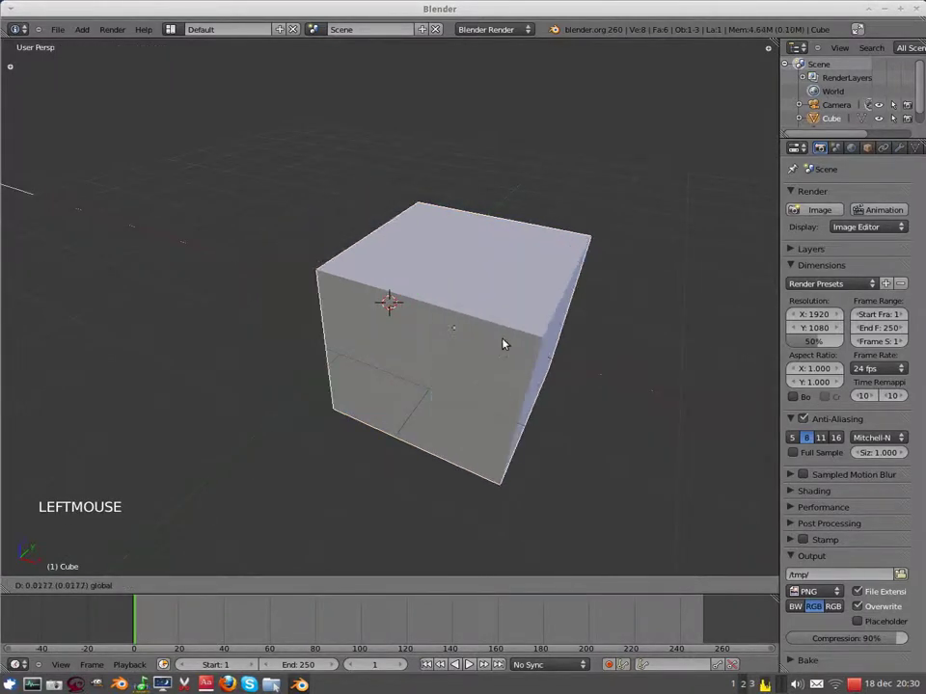
pyautogui.click(528, 351)
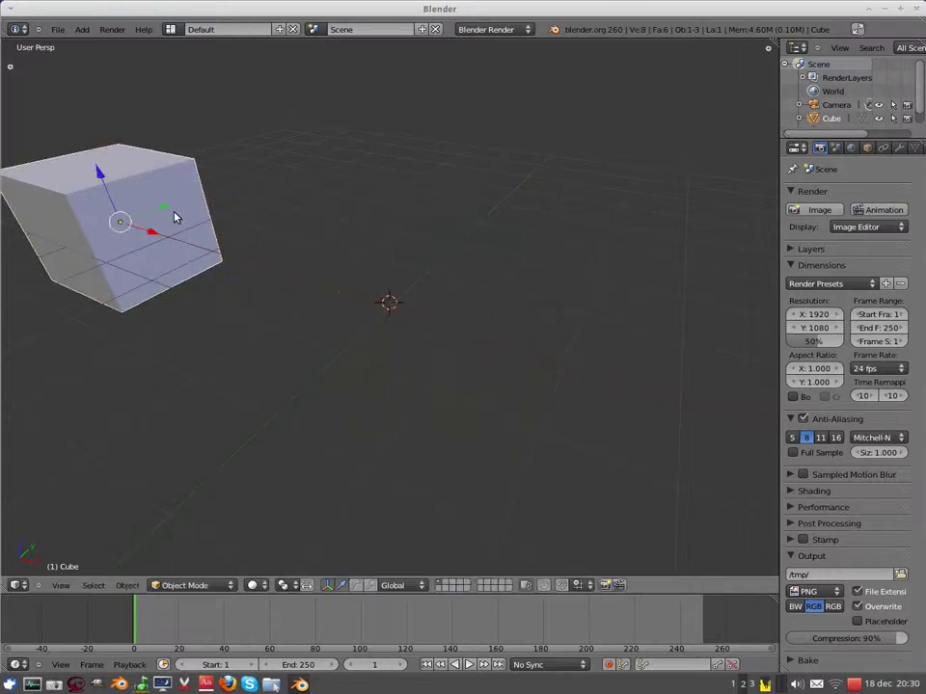
pyautogui.click(168, 234)
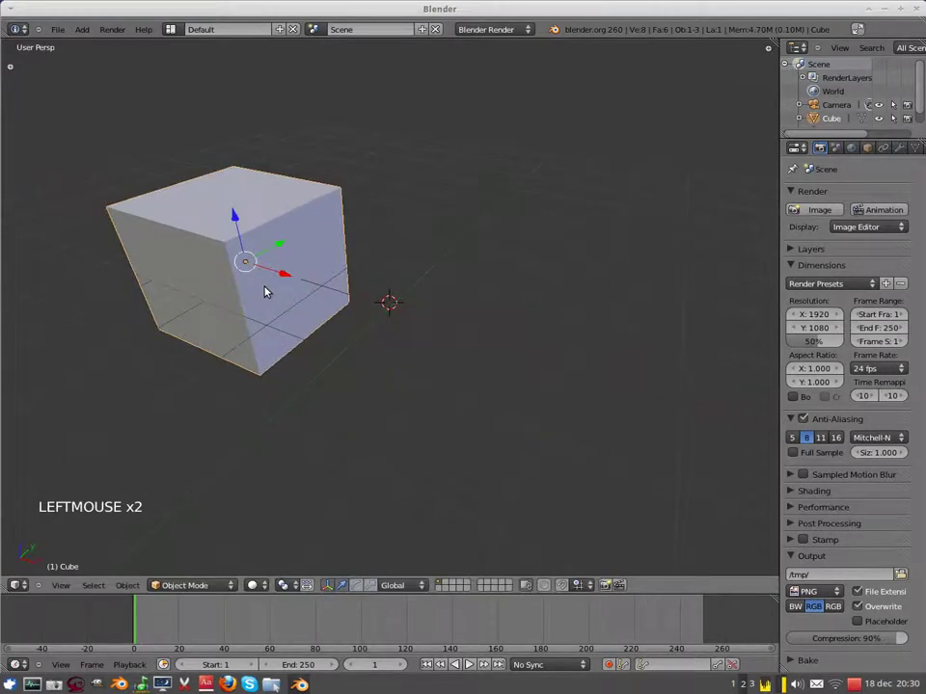
pyautogui.click(294, 278)
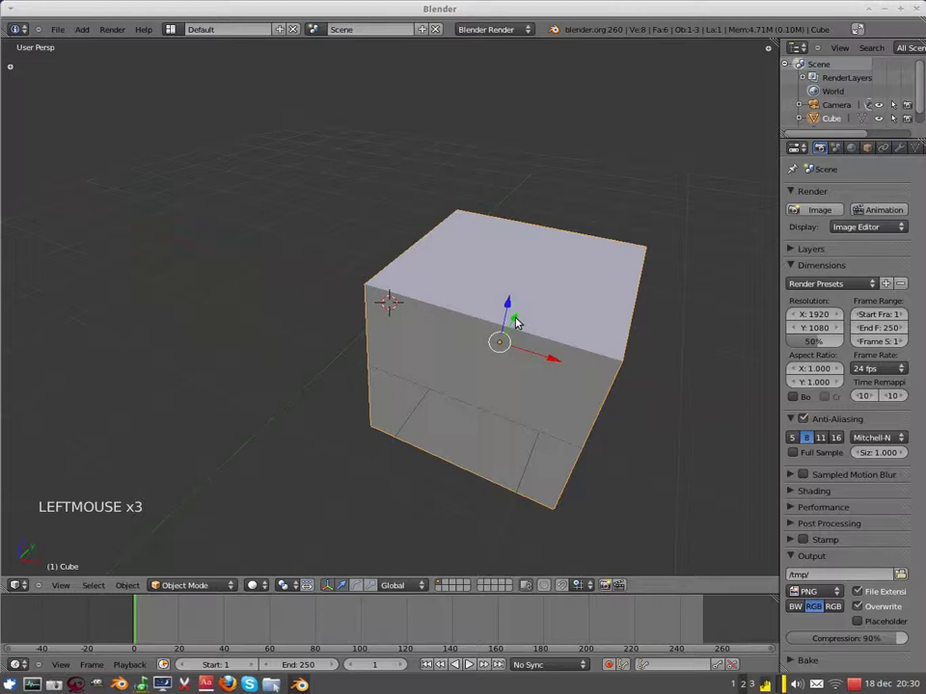
pyautogui.click(514, 319)
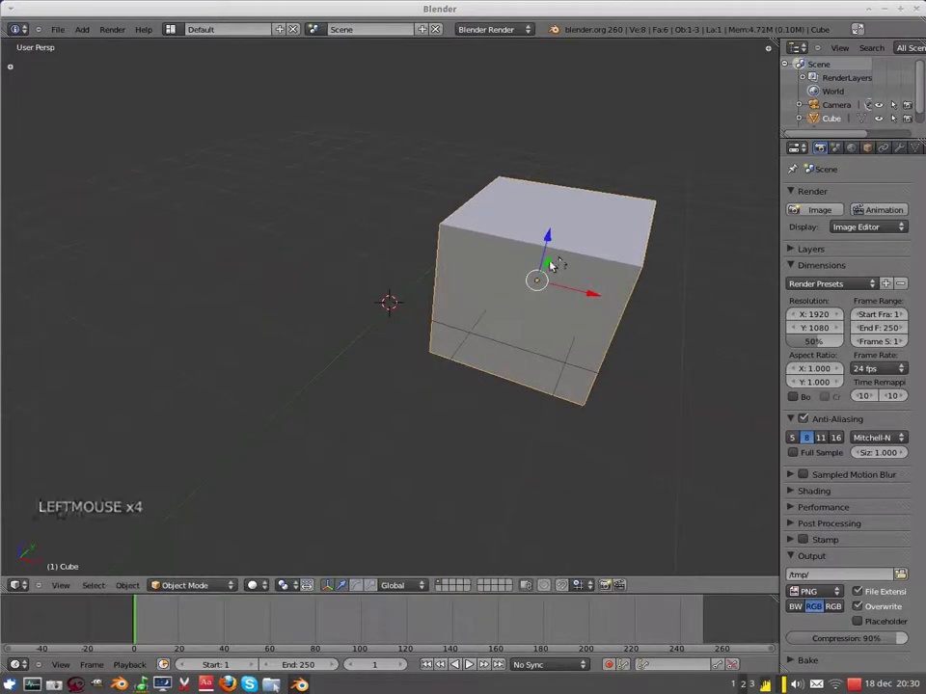
pyautogui.click(557, 264)
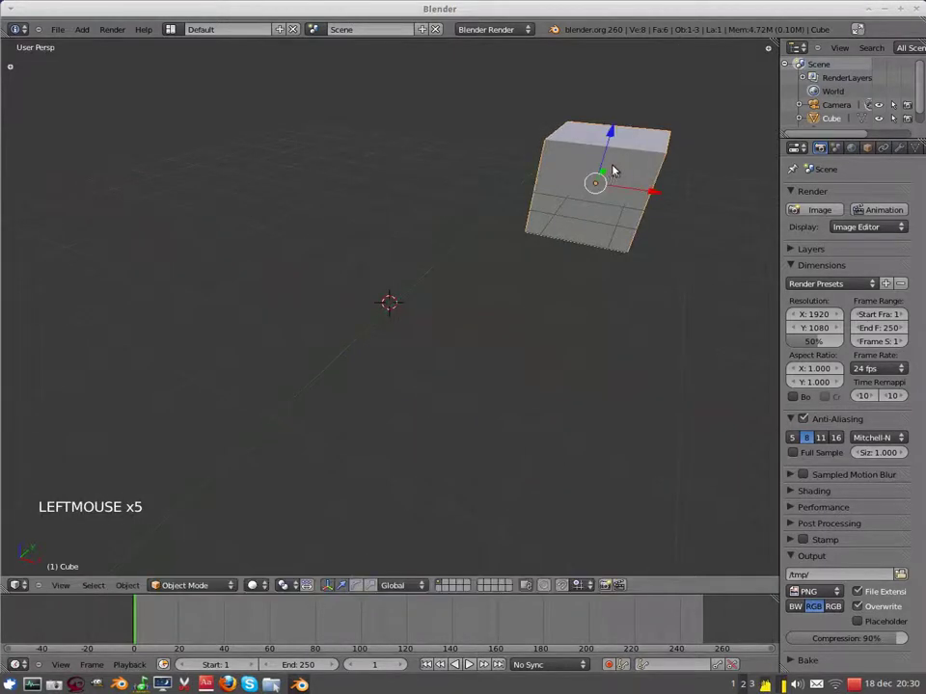
# Step: Move the cube again, finally placing it below and in front of the origin marker
pyautogui.click(607, 179)
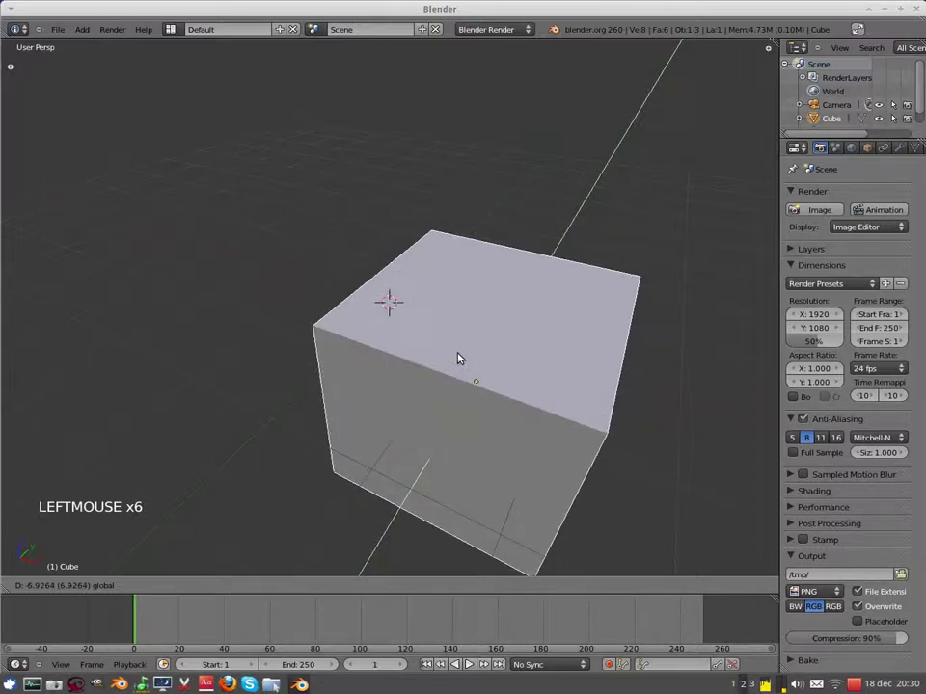
pyautogui.click(484, 330)
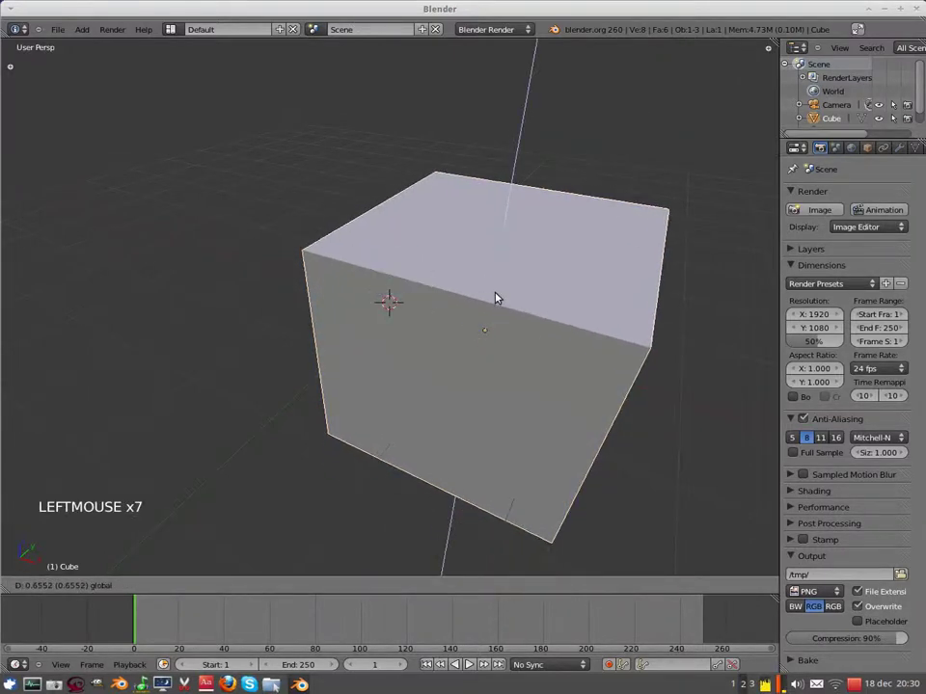
pyautogui.click(498, 287)
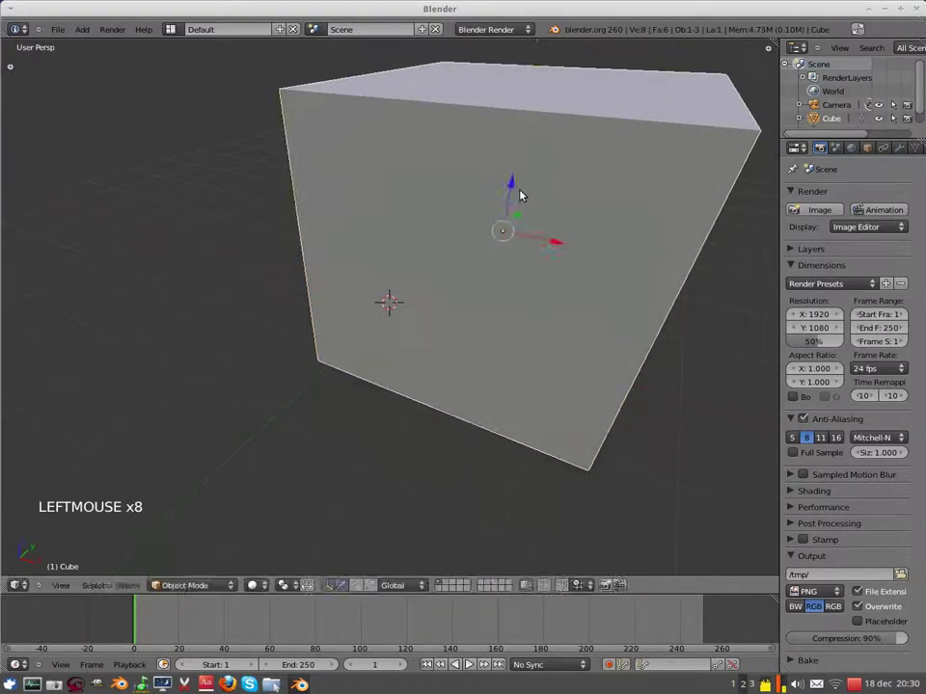
pyautogui.click(484, 269)
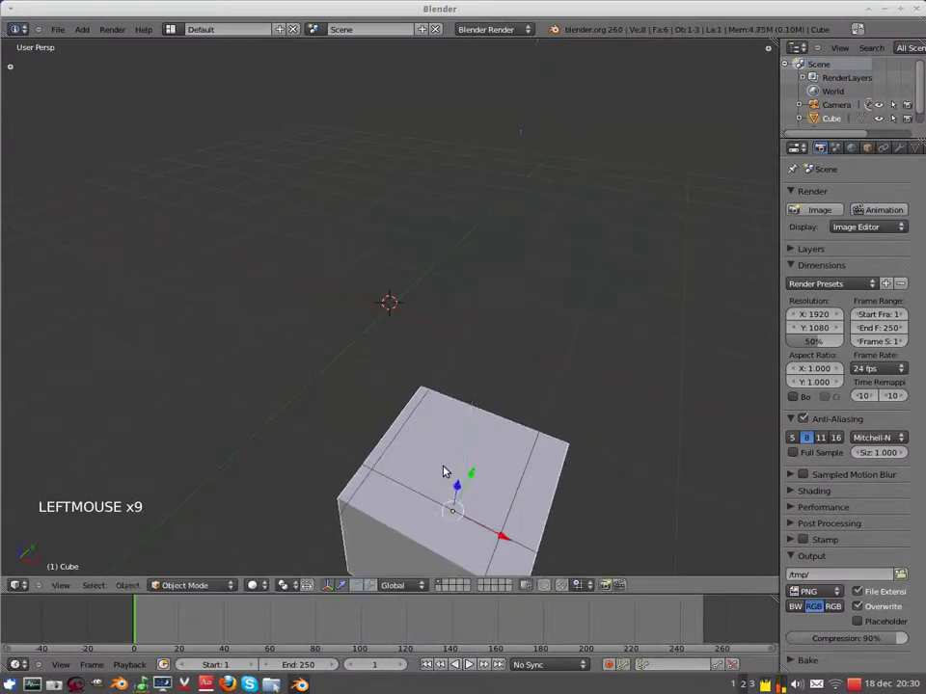
# Step: Orbit around the scene and move the cube up and left of the origin
pyautogui.scroll(-3)
pyautogui.scroll(3)
pyautogui.scroll(-3)
pyautogui.scroll(3)
pyautogui.middleClick(508, 314)
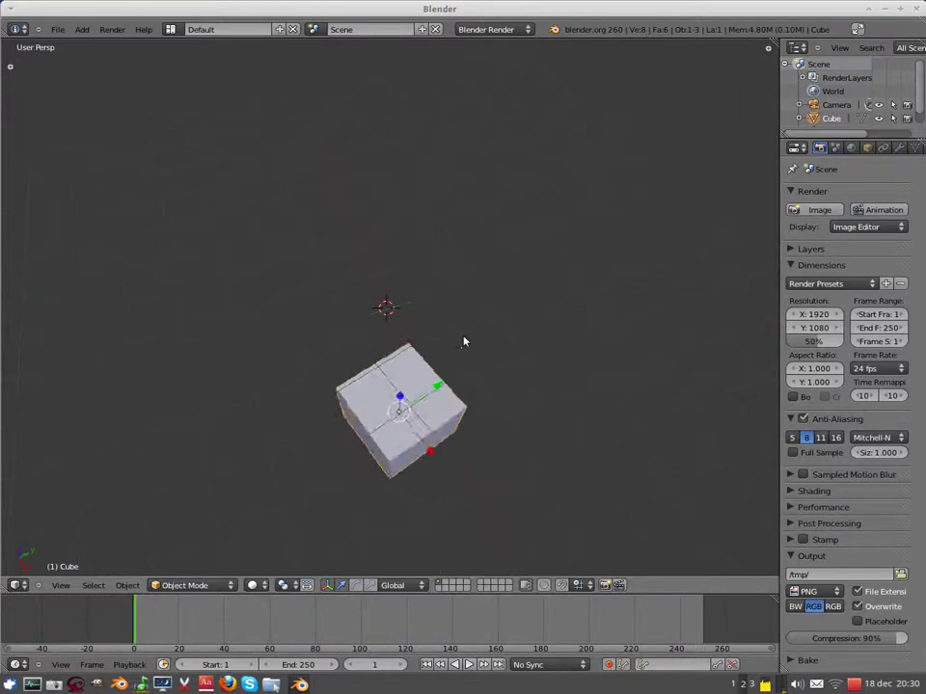
pyautogui.click(402, 395)
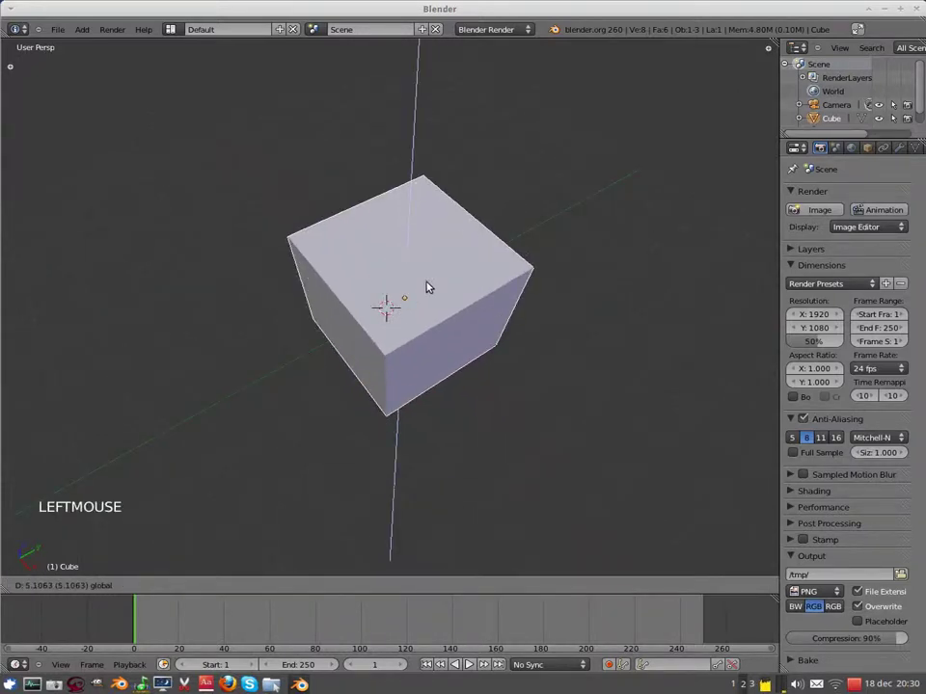
pyautogui.click(377, 288)
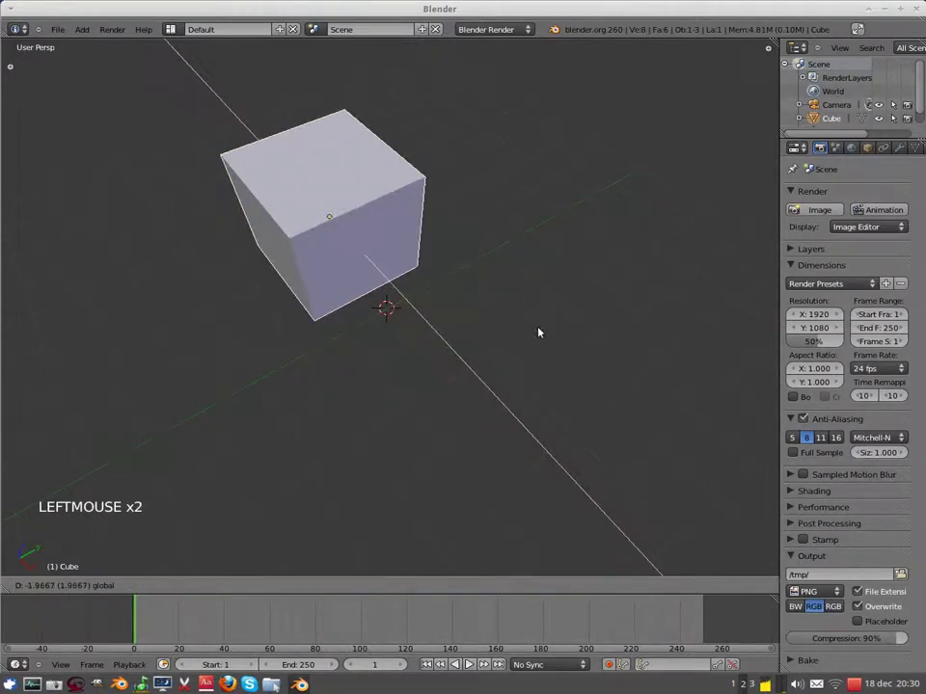
# Step: Drop the cube down onto the centre of the grid and zoom in around it
pyautogui.middleClick(527, 353)
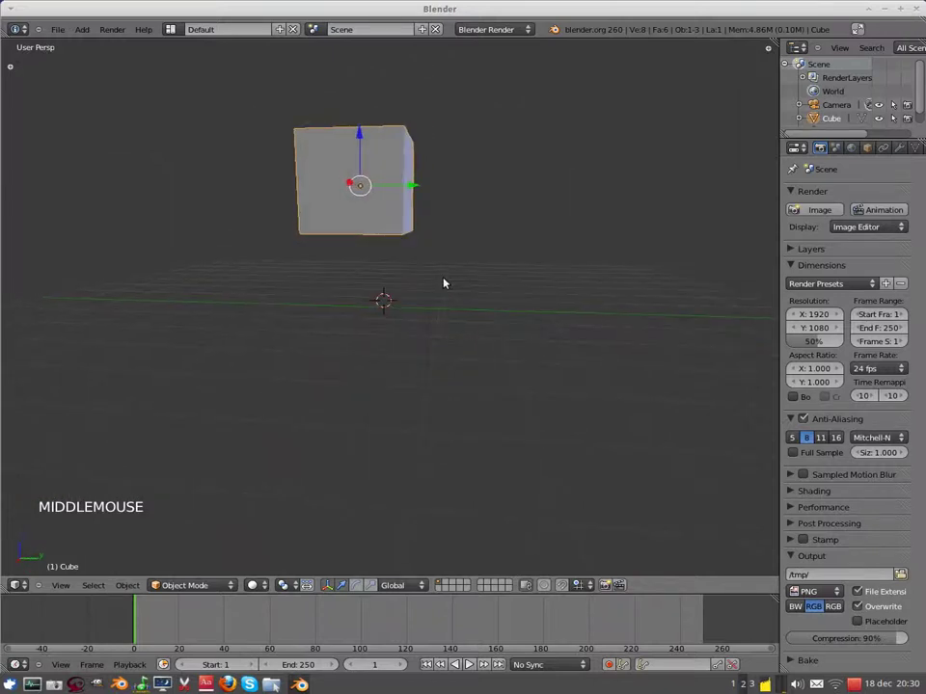
pyautogui.click(359, 141)
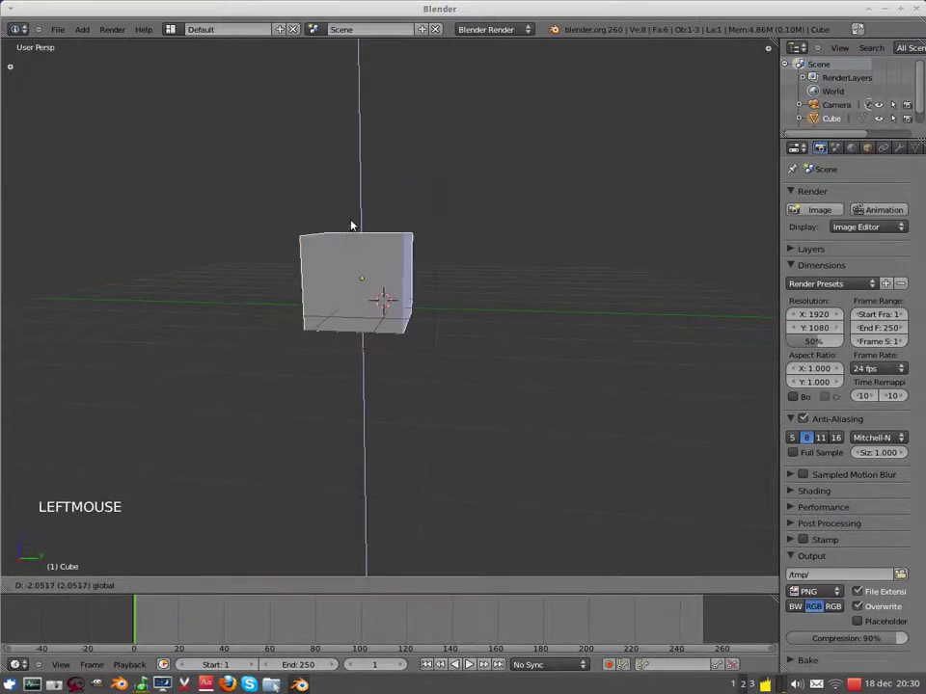
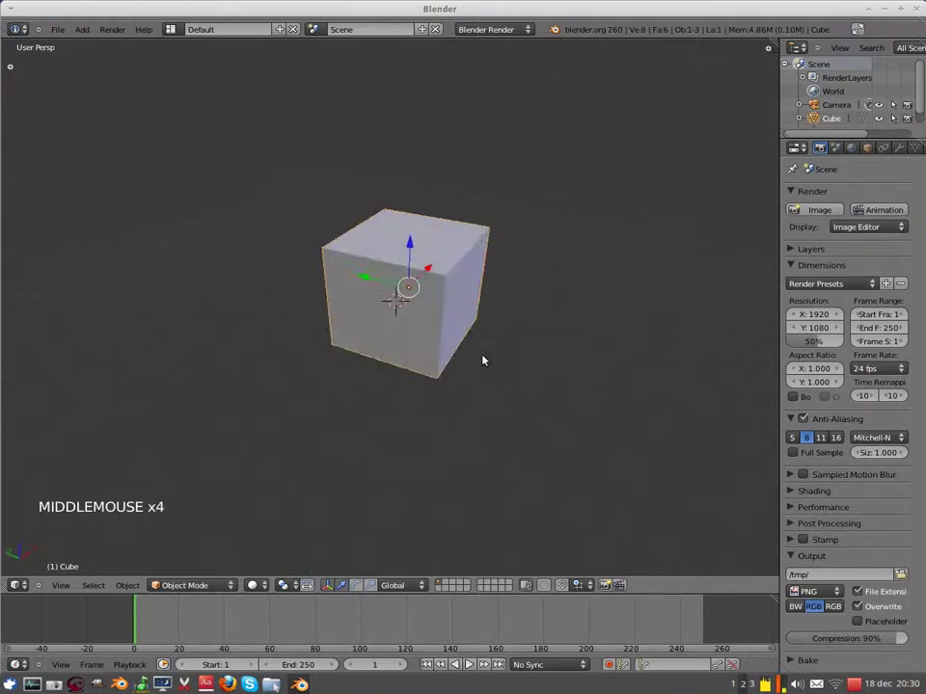
pyautogui.scroll(-3)
pyautogui.scroll(3)
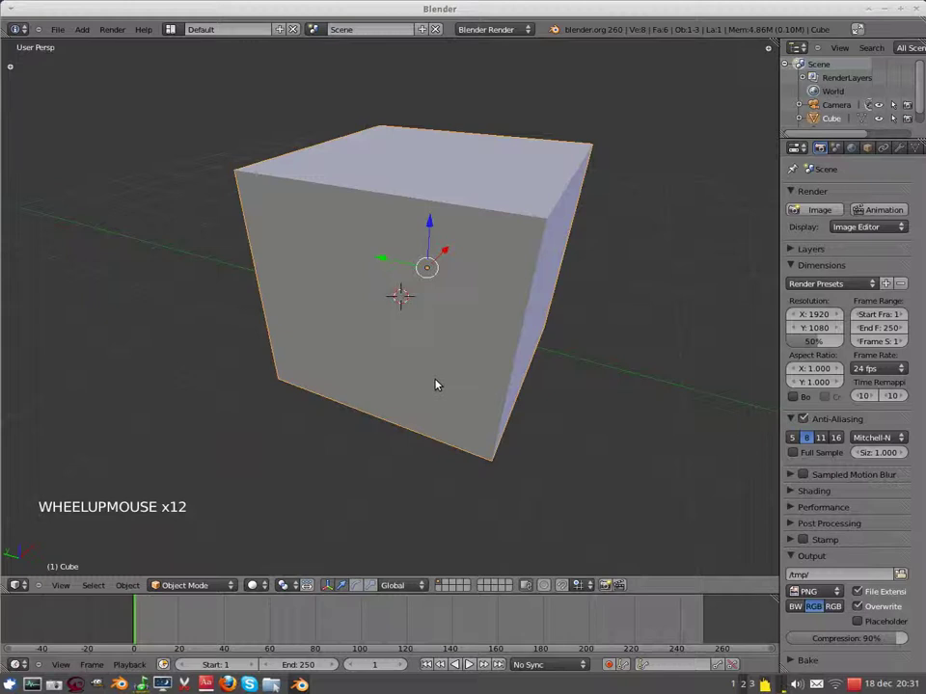
pyautogui.press('KP_0')
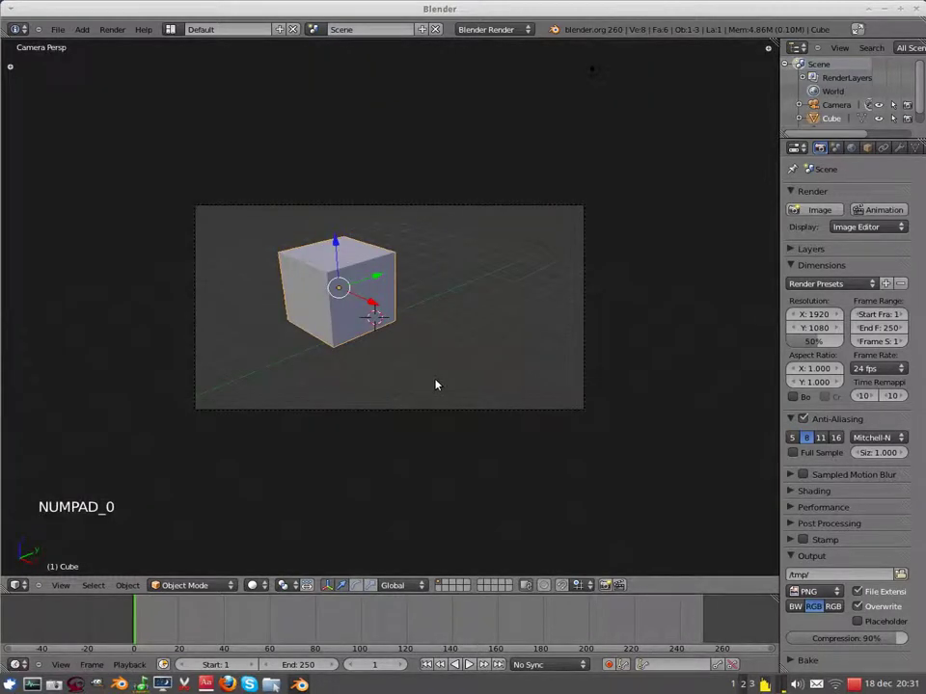
pyautogui.press('KP_1')
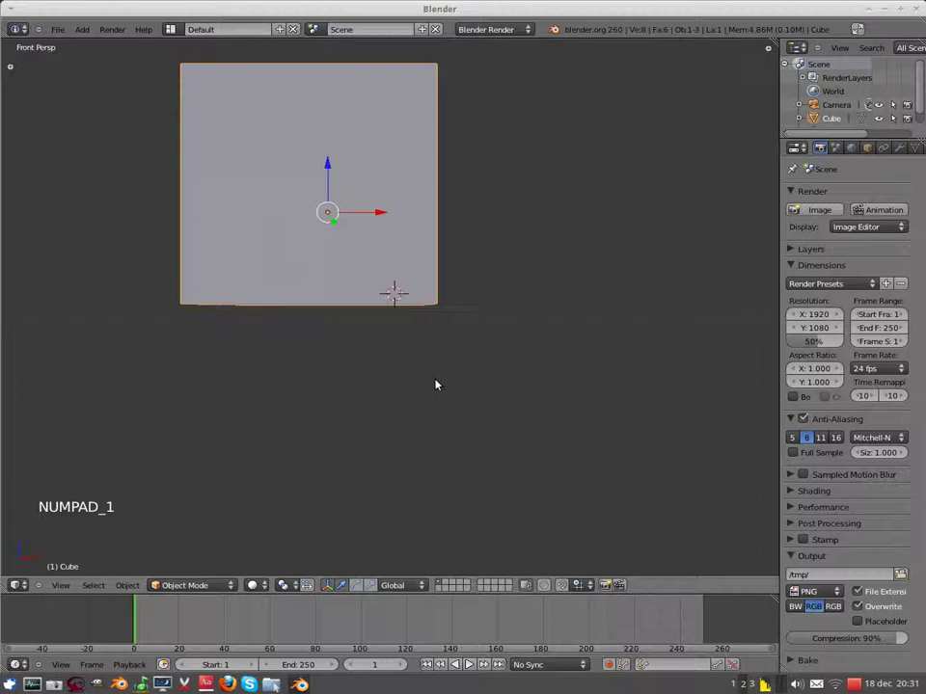
pyautogui.press('KP_7')
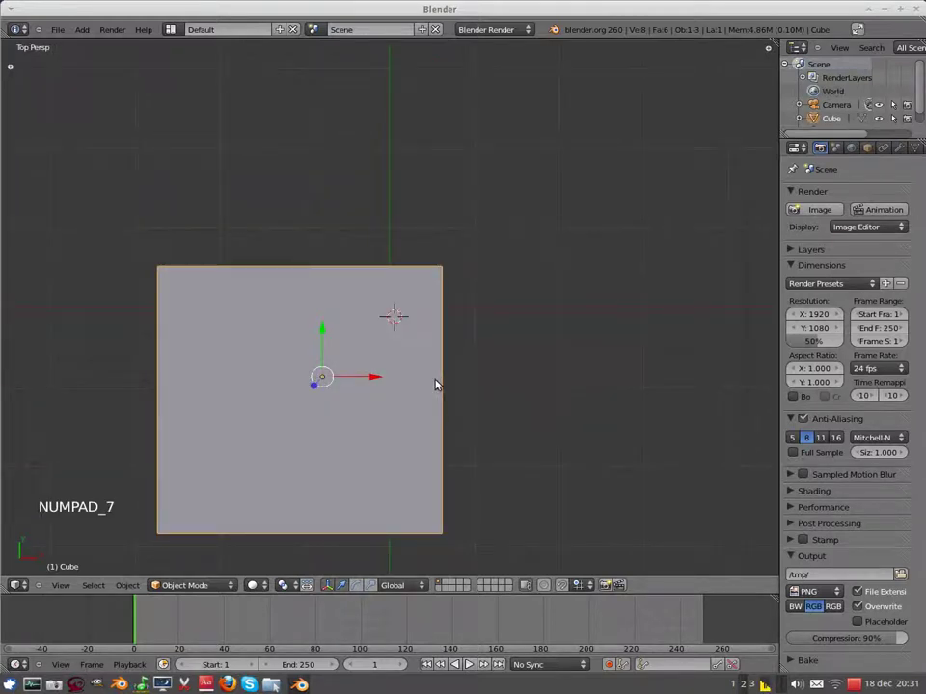
pyautogui.press('KP_3')
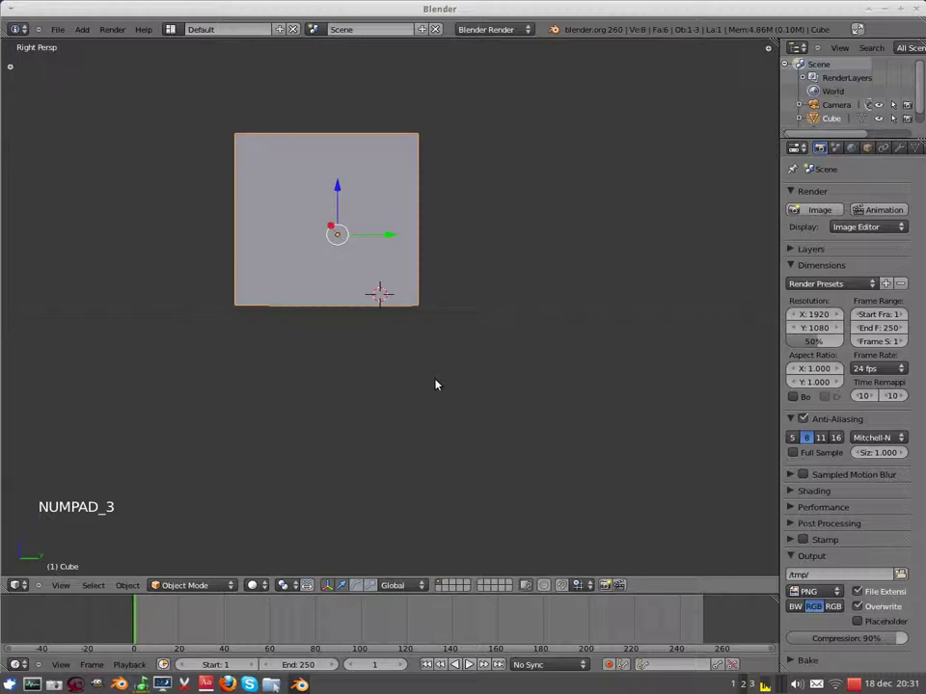
pyautogui.press('KP_5')
pyautogui.press('KP_5')
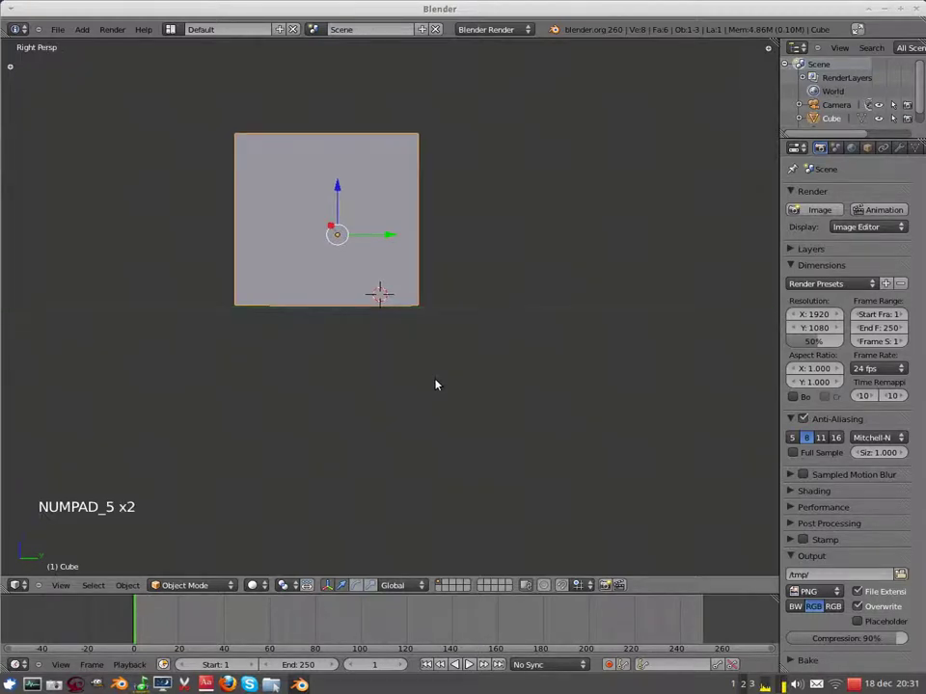
pyautogui.press('KP_5')
pyautogui.press('KP_7')
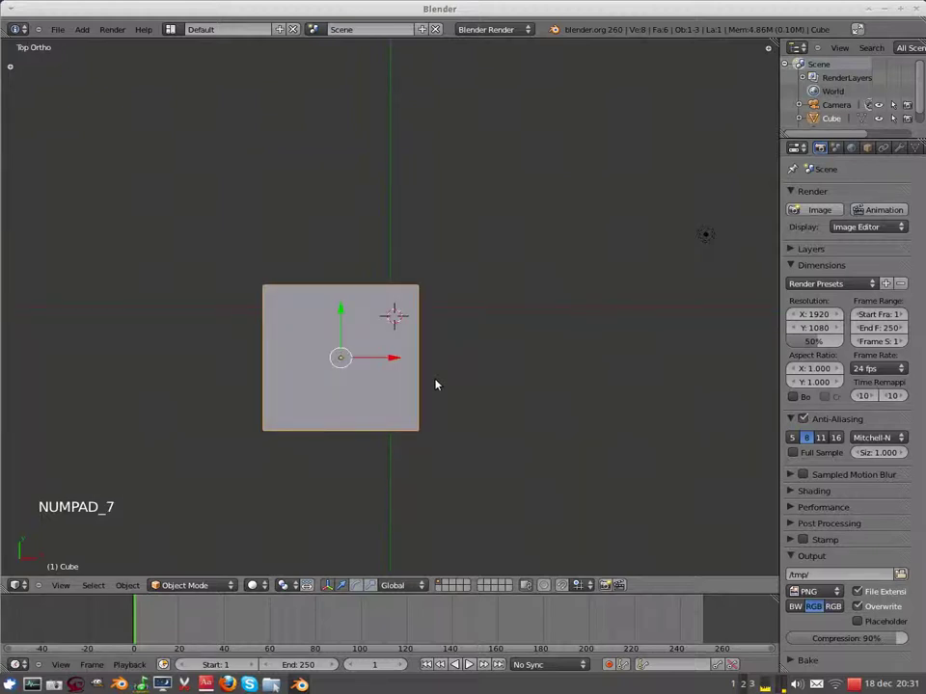
pyautogui.press('KP_1')
pyautogui.press('KP_3')
pyautogui.press('KP_2')
pyautogui.press('KP_2')
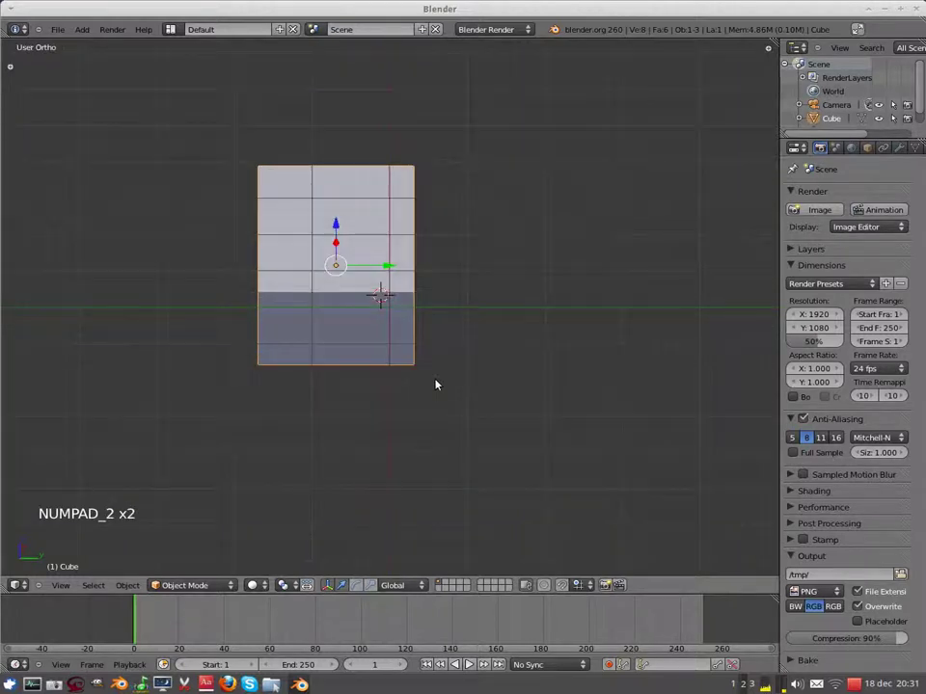
pyautogui.press('KP_2')
pyautogui.press('KP_2')
pyautogui.press('KP_2')
pyautogui.press('KP_2')
pyautogui.press('KP_2')
pyautogui.press('KP_2')
pyautogui.press('KP_2')
pyautogui.press('KP_2')
pyautogui.press('KP_2')
pyautogui.press('KP_2')
pyautogui.press('KP_2')
pyautogui.press('KP_2')
pyautogui.press('KP_2')
pyautogui.press('KP_2')
pyautogui.press('KP_2')
pyautogui.press('KP_4')
pyautogui.press('KP_4')
pyautogui.press('KP_4')
pyautogui.press('KP_4')
pyautogui.press('KP_4')
pyautogui.press('KP_8')
pyautogui.press('KP_2')
pyautogui.press('KP_2')
pyautogui.press('KP_2')
pyautogui.press('KP_2')
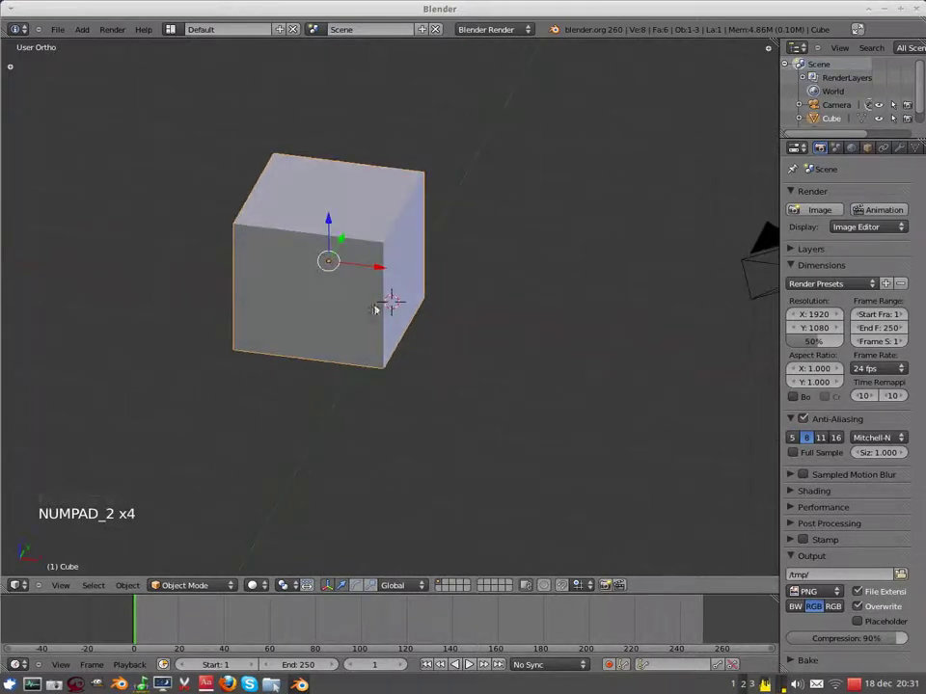
# Step: Orbit the view and toggle perspective/orthographic with numpad 5 to inspect the cube
pyautogui.middleClick(380, 359)
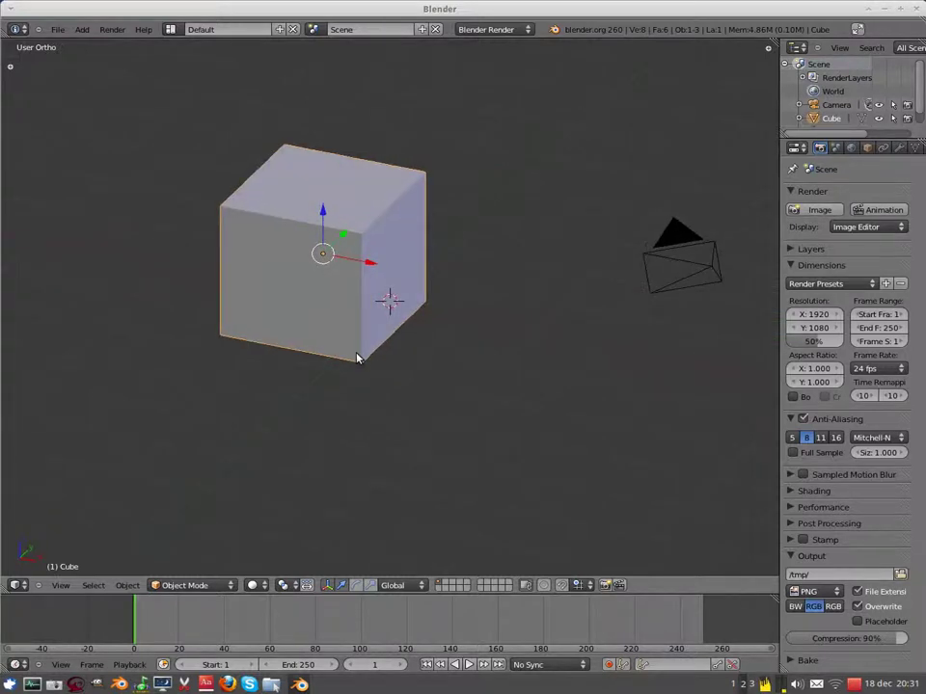
pyautogui.press('KP_5')
pyautogui.press('KP_5')
pyautogui.press('KP_5')
pyautogui.press('KP_5')
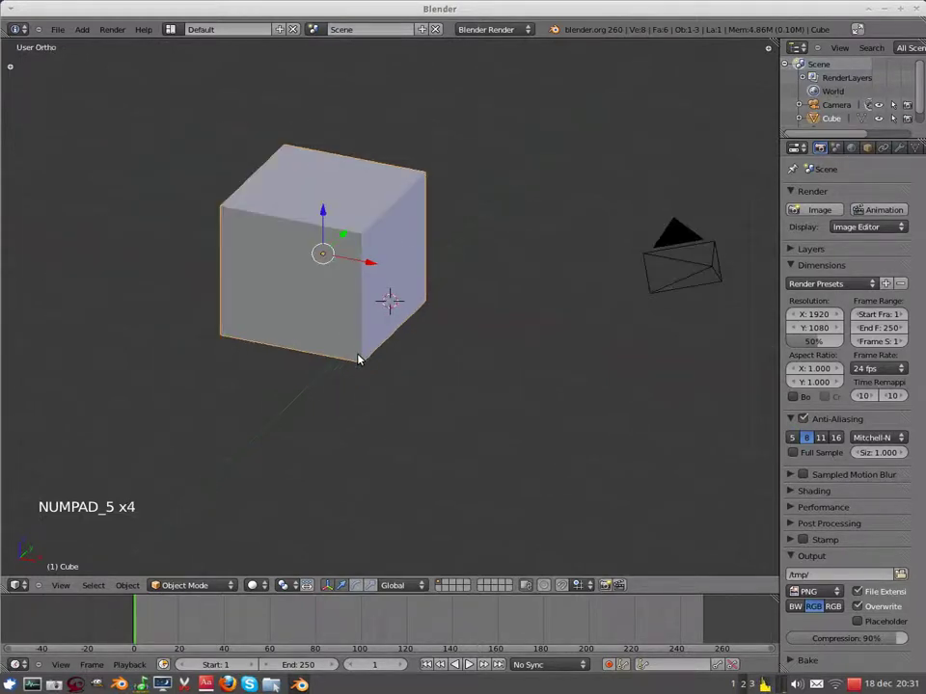
pyautogui.scroll(-3)
pyautogui.scroll(3)
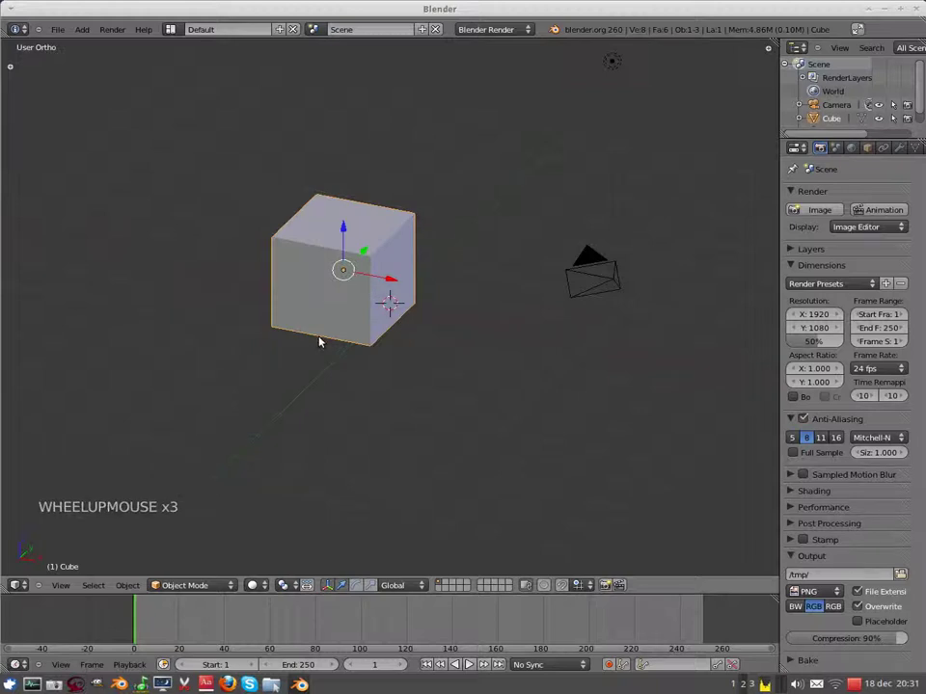
# Step: Delete the cube and add a fresh cube via Add > Mesh > Cube at the 3D cursor
pyautogui.press('Delete')
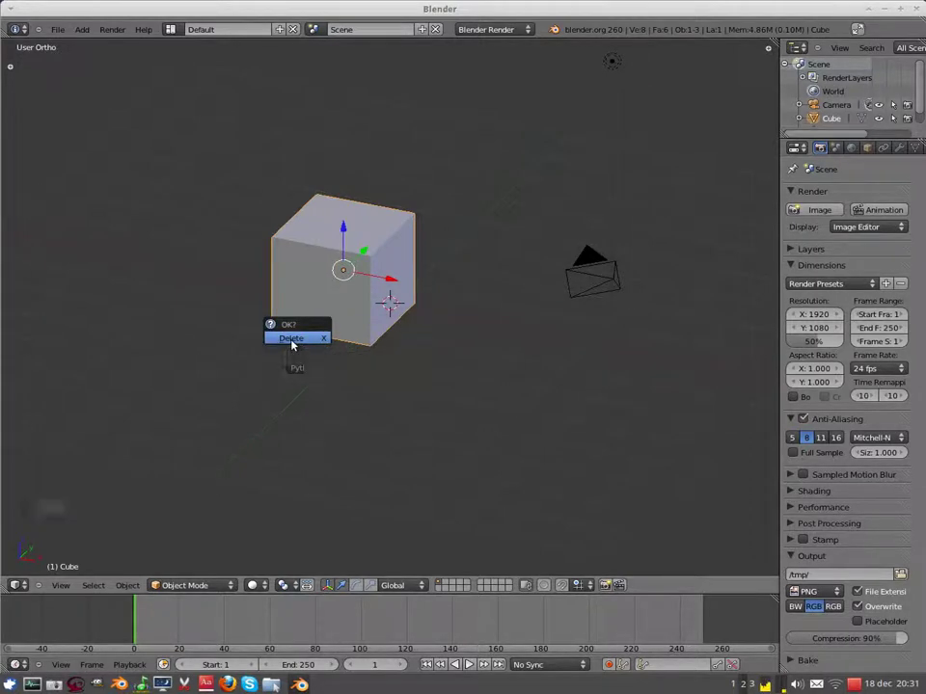
pyautogui.click(89, 31)
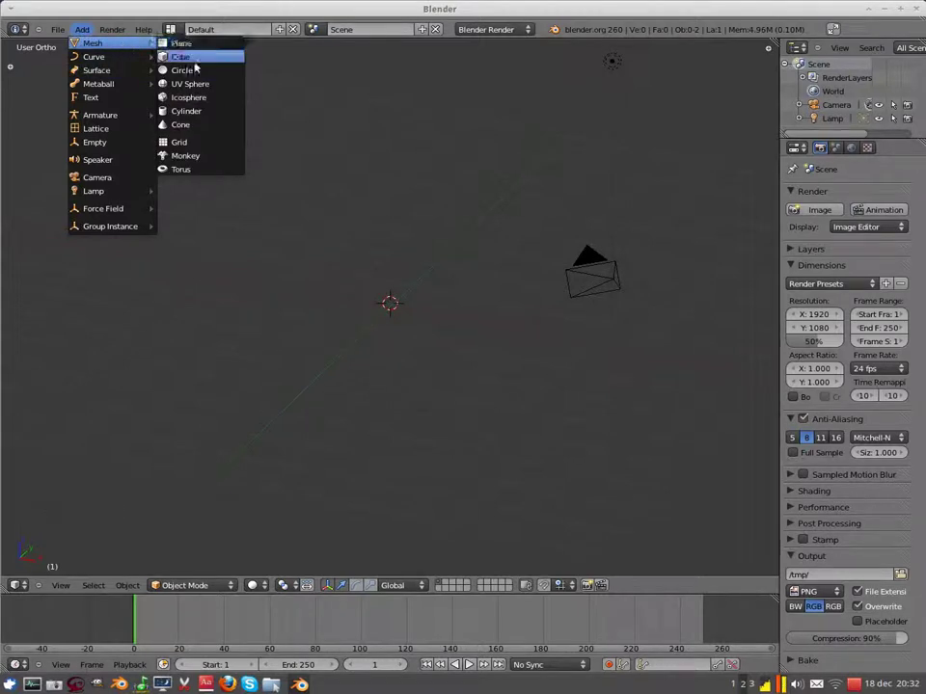
pyautogui.click(208, 63)
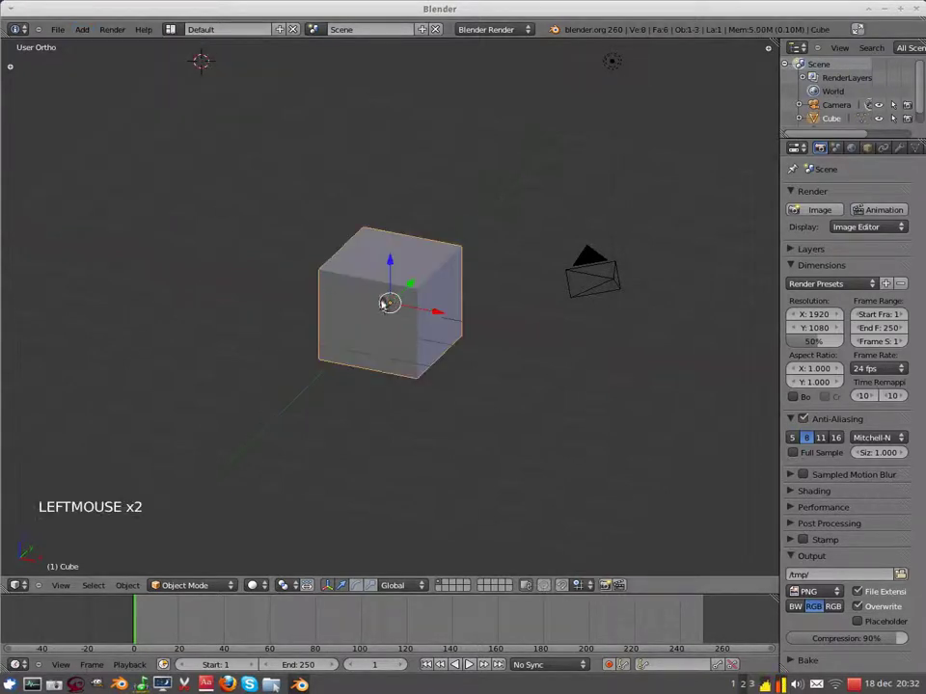
# Step: Duplicate the cube with Shift+D to build the first row of three and start the second
pyautogui.press('shift+d')
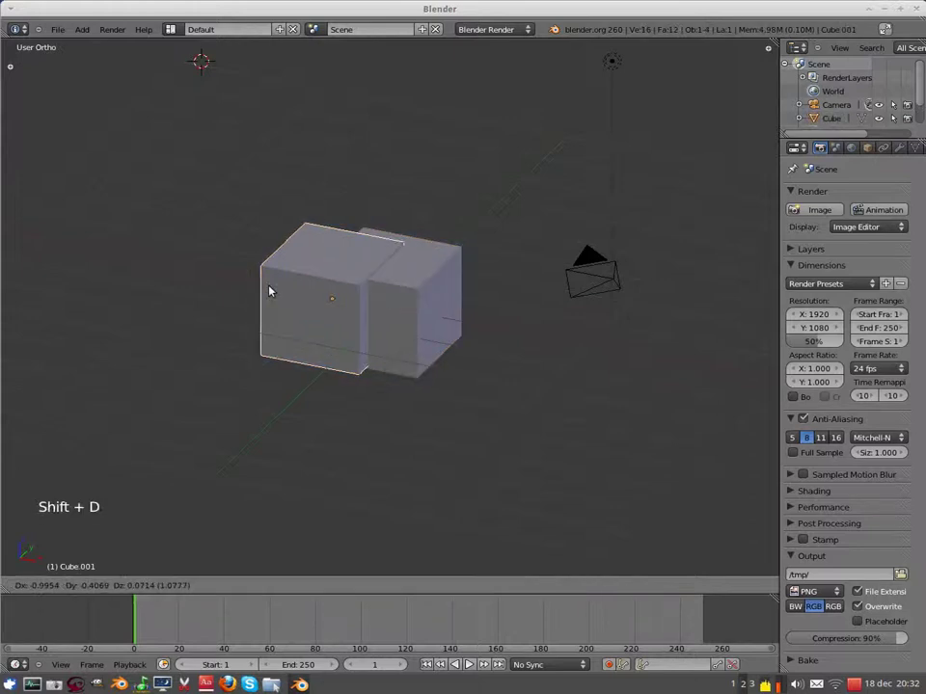
pyautogui.click(223, 275)
pyautogui.press('shift+d')
pyautogui.click(329, 126)
pyautogui.press('shift+d')
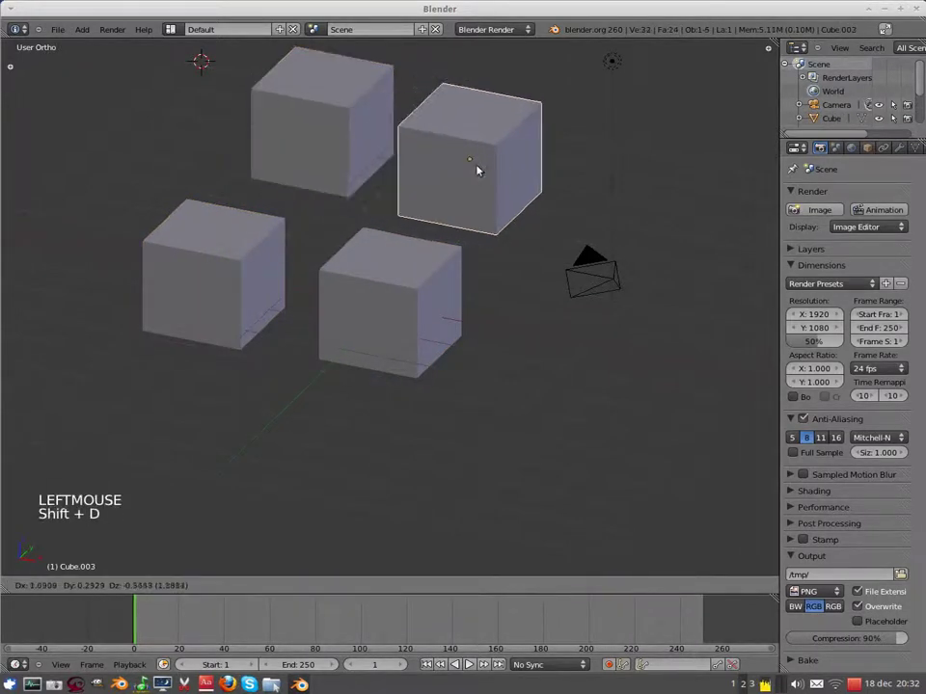
pyautogui.click(486, 163)
# Step: Duplicate twice more to complete six cubes in two rows of three, then orbit to inspect
pyautogui.press('shift+d')
pyautogui.click(622, 200)
pyautogui.press('shift+d')
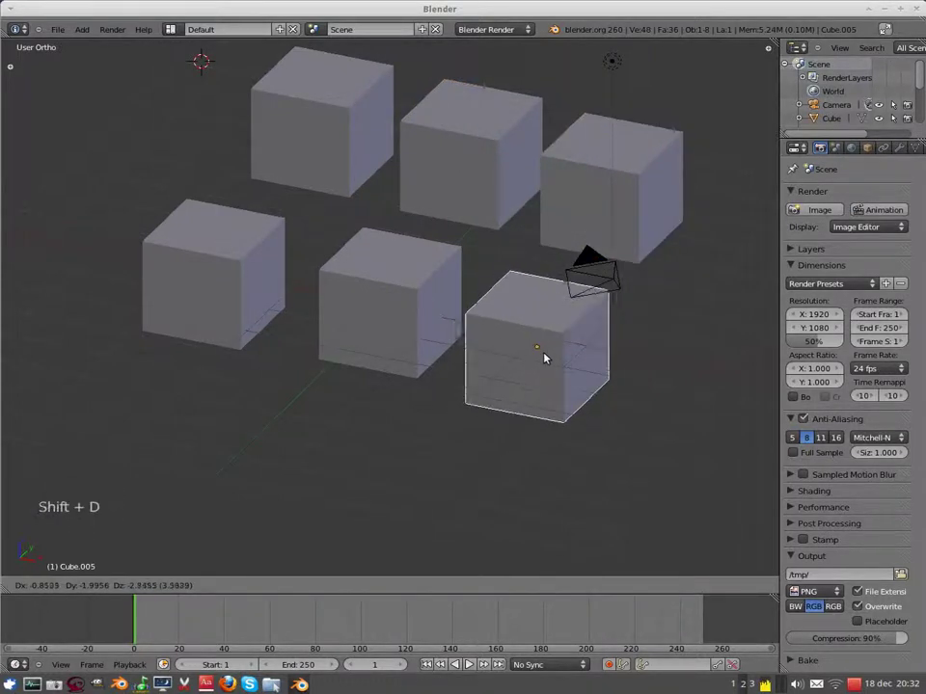
pyautogui.click(559, 353)
pyautogui.scroll(-3)
pyautogui.middleClick(508, 346)
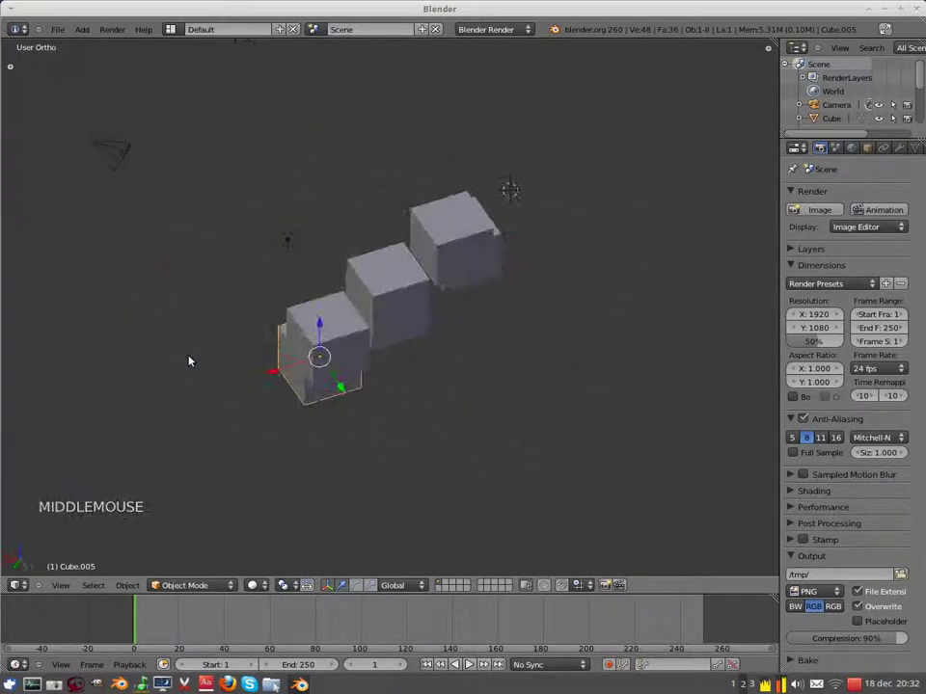